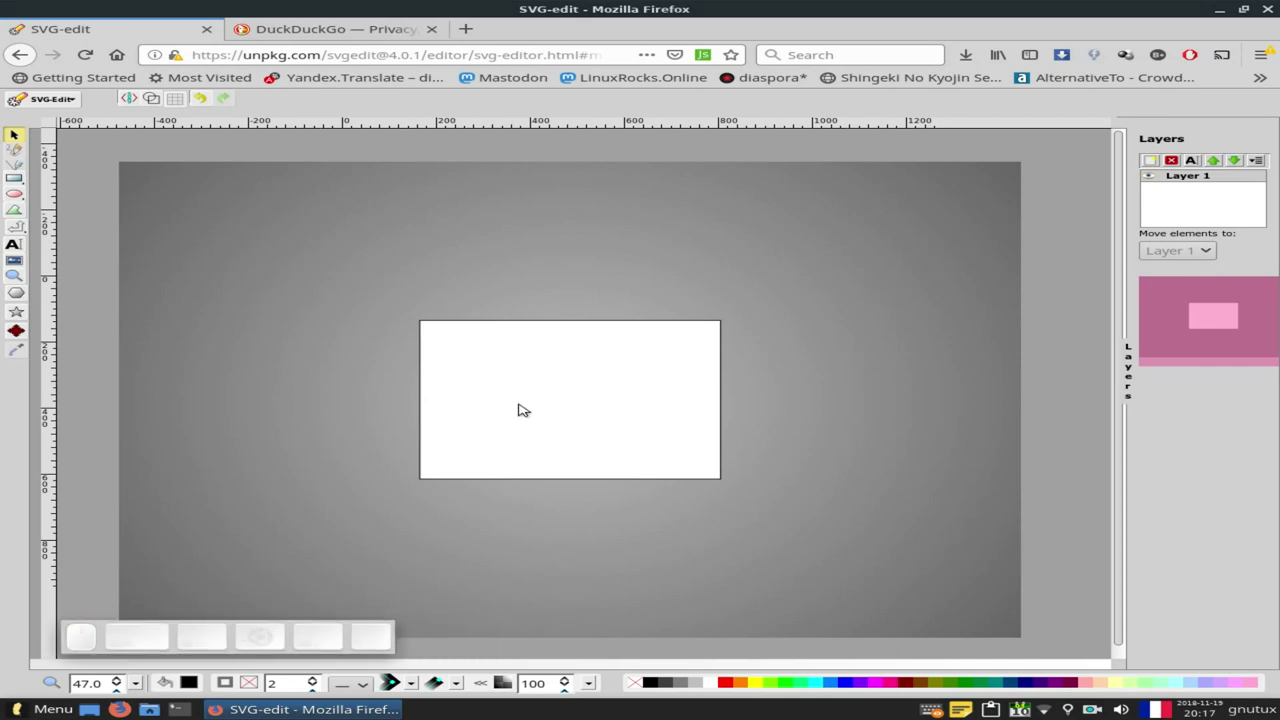
- Zoom and pan the blank page so it fills most of the editing area
{"action": "scroll", "scroll_direction": "up", "scroll_amount": 3}
{"action": "scroll", "scroll_direction": "up", "scroll_amount": 3}
{"action": "scroll", "scroll_direction": "down", "scroll_amount": 3}
{"action": "scroll", "scroll_direction": "down", "scroll_amount": 3}
{"action": "middle_click", "coordinate": [548, 442]}
{"action": "left_click", "coordinate": [527, 453]}
{"action": "middle_click", "coordinate": [527, 453]}
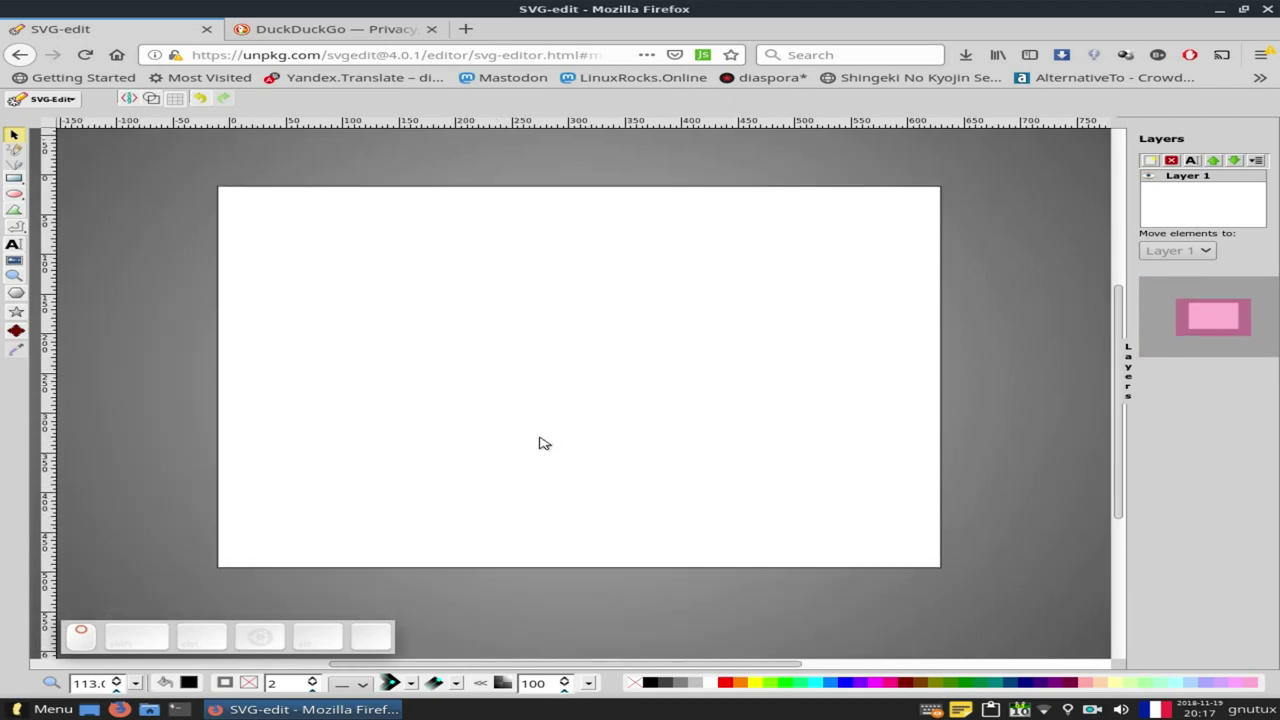
{"action": "left_click_drag", "start_coordinate": [549, 441], "coordinate": [473, 644]}
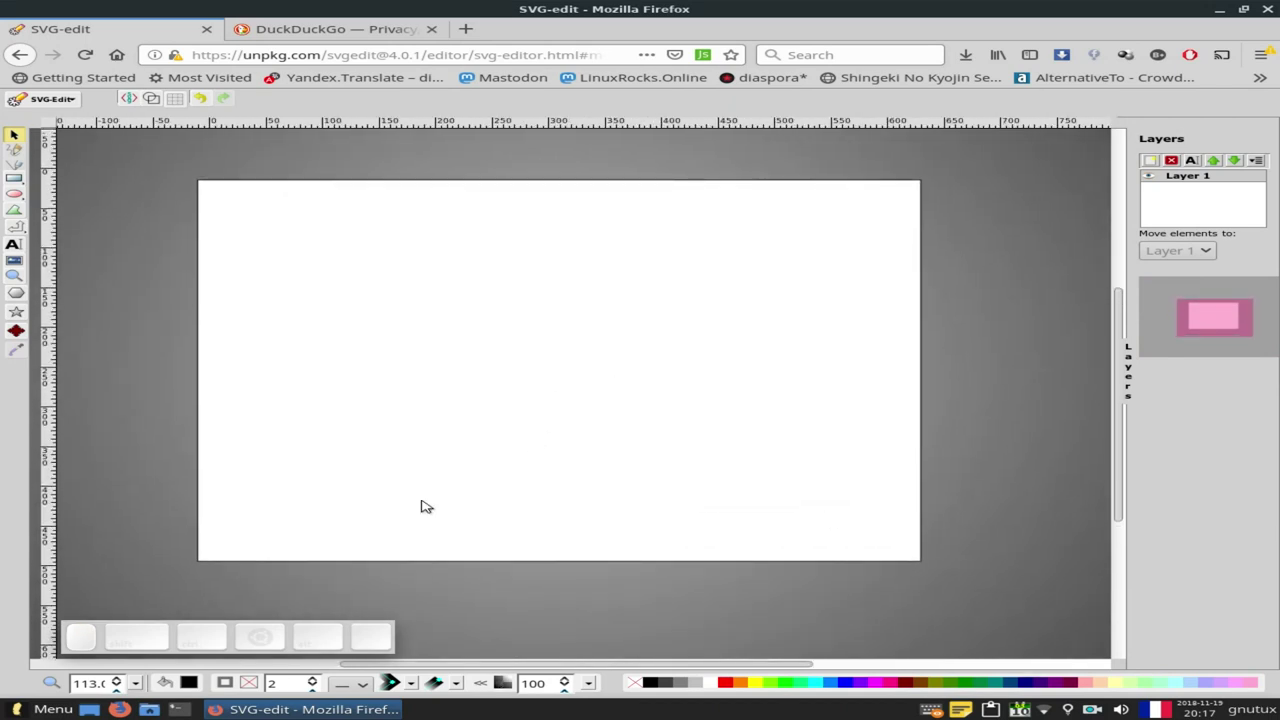
{"action": "left_click", "coordinate": [41, 99]}
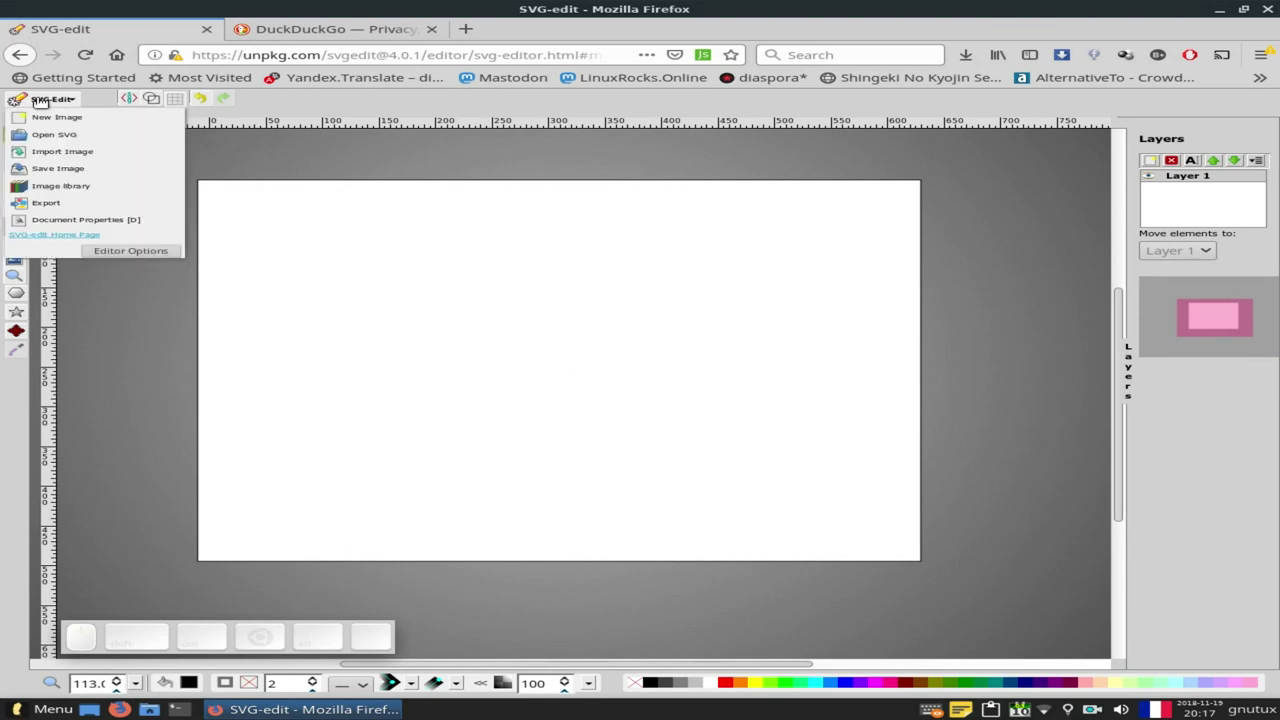
{"action": "left_click", "coordinate": [117, 256]}
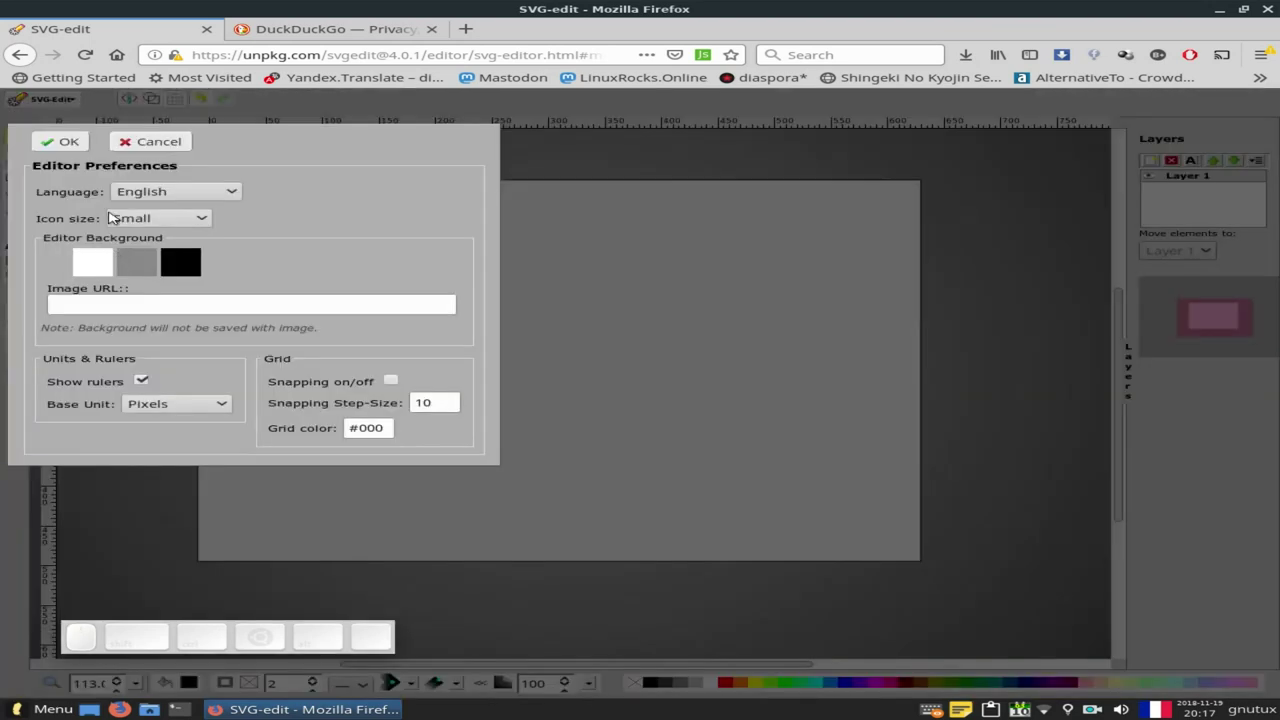
{"action": "left_click", "coordinate": [160, 196]}
{"action": "left_click", "coordinate": [166, 217]}
{"action": "left_click", "coordinate": [54, 153]}
{"action": "left_click", "coordinate": [68, 152]}
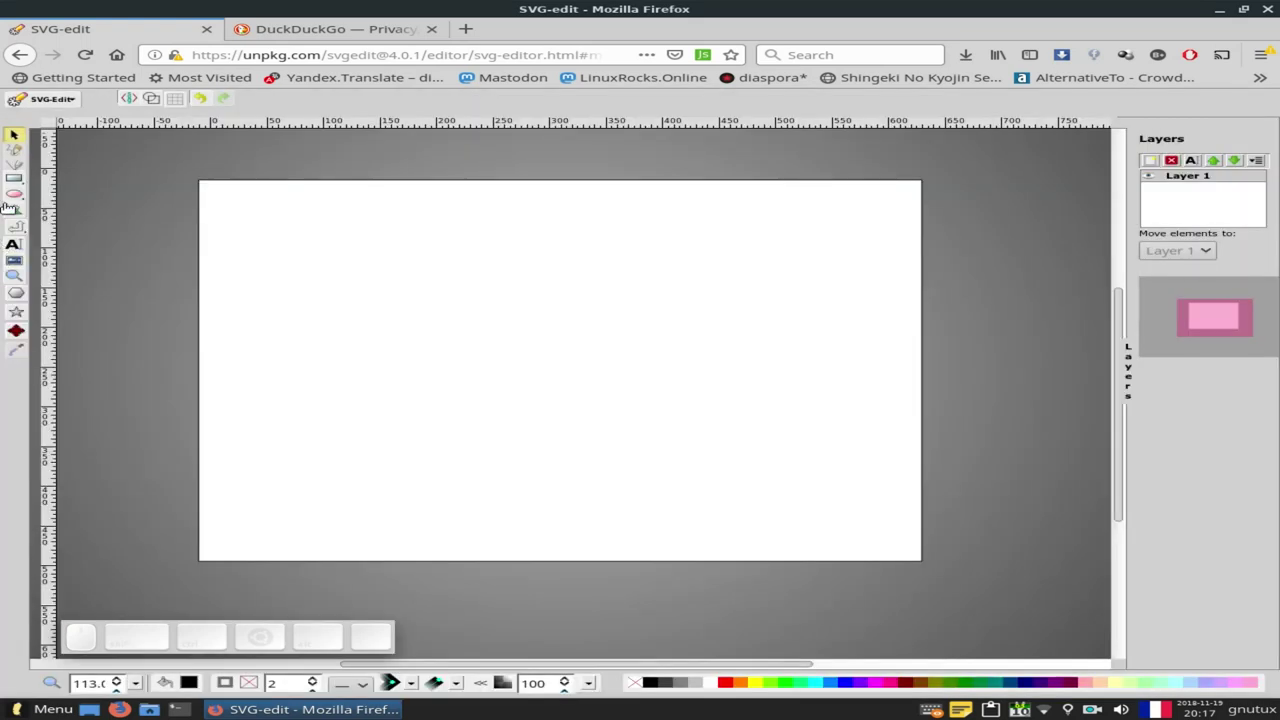
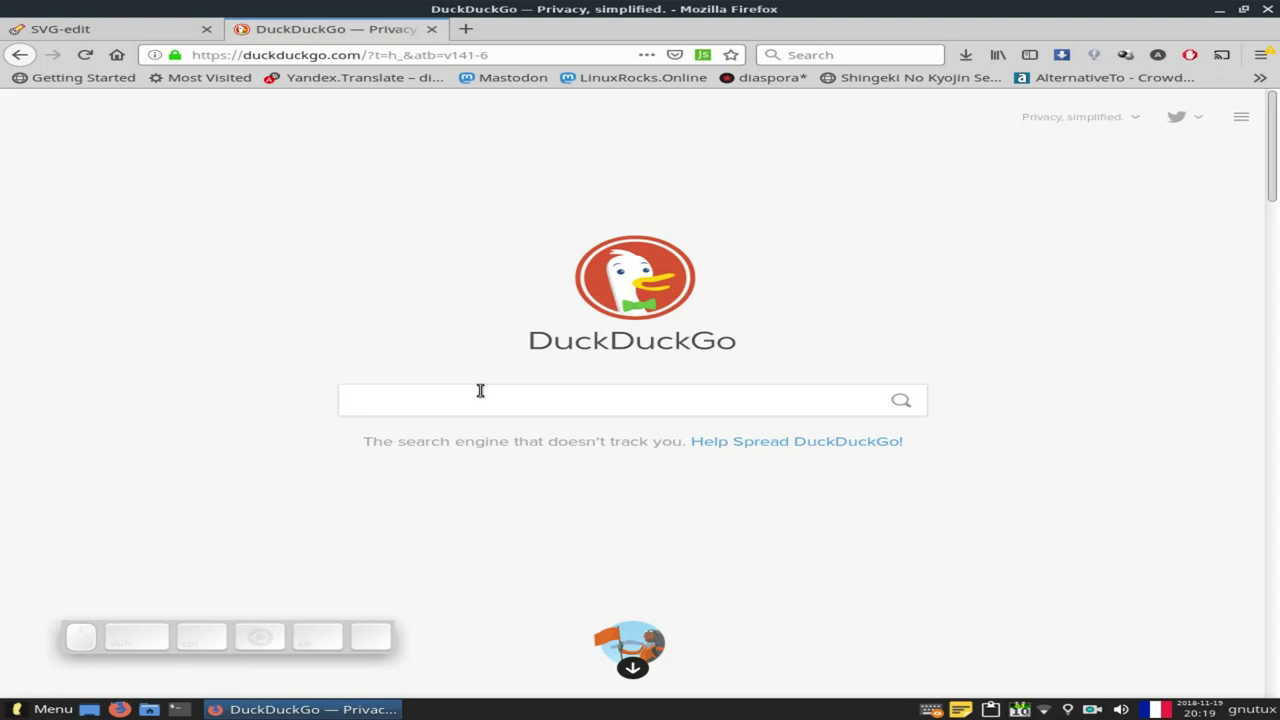
- Search DuckDuckGo for svg-edit and switch to the image results
{"action": "key", "text": "s"}
{"action": "key", "text": "v"}
{"action": "key", "text": "g"}
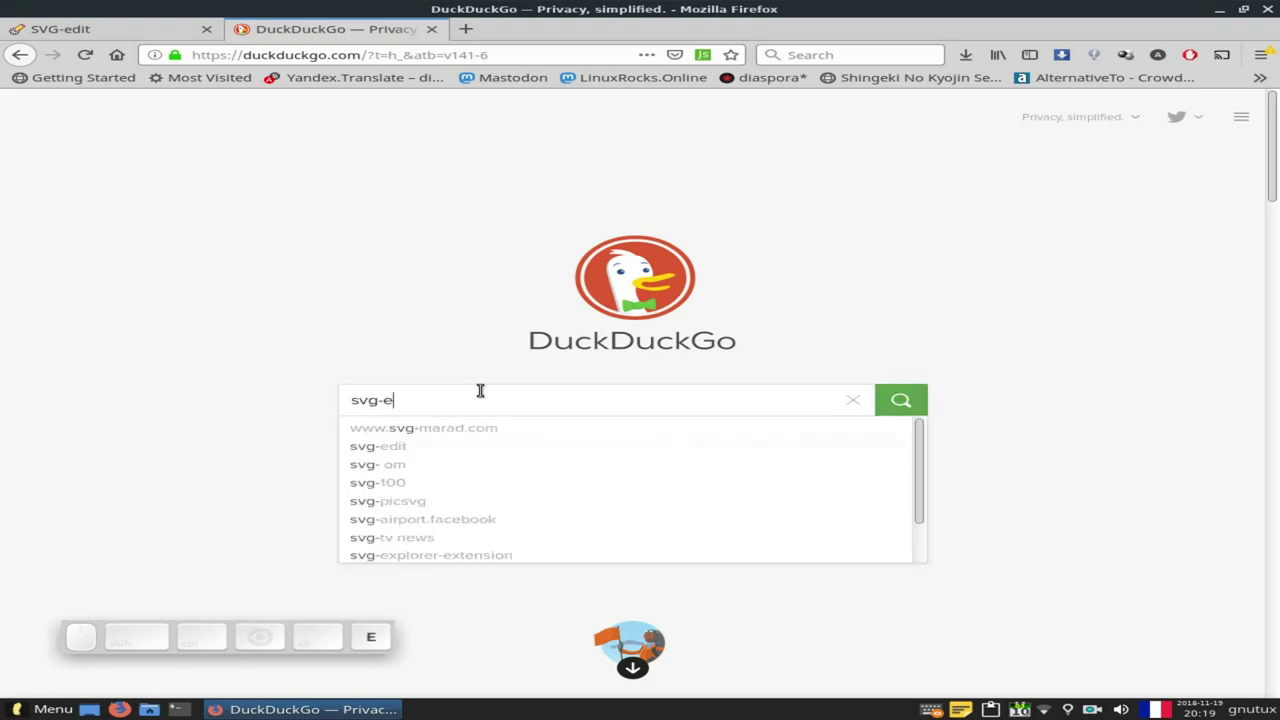
{"action": "key", "text": "Return"}
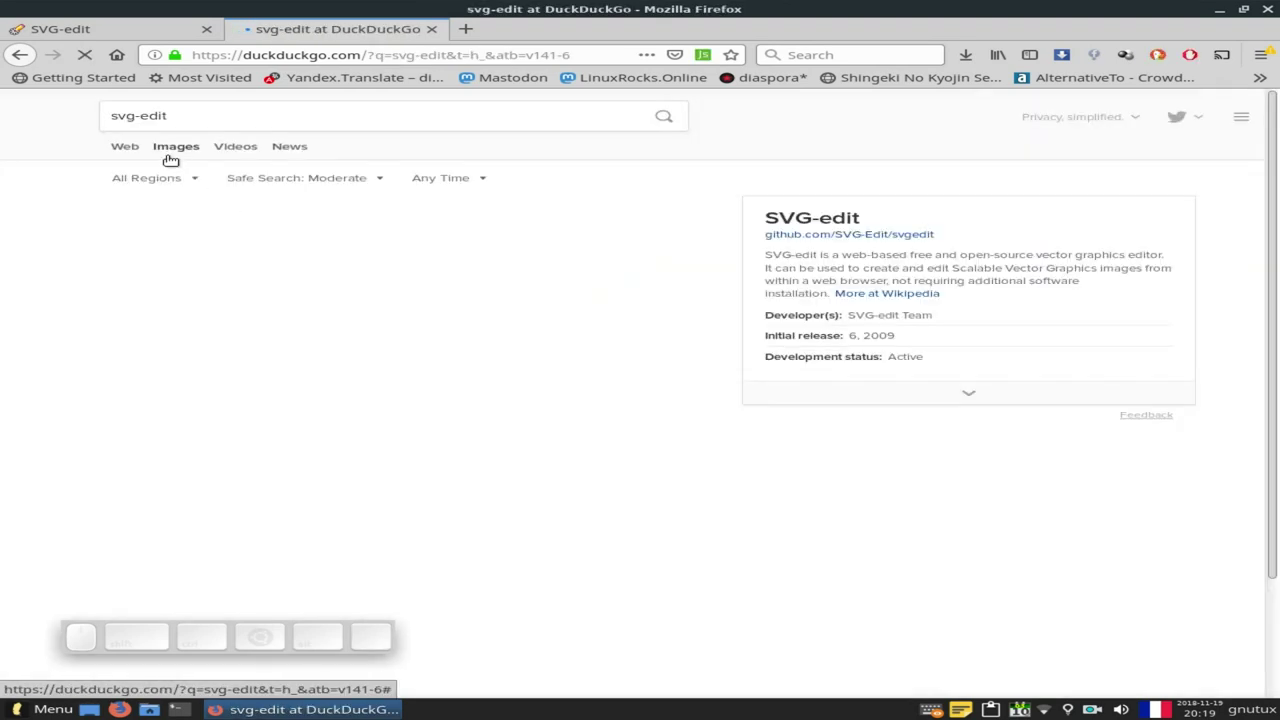
{"action": "left_click", "coordinate": [171, 154]}
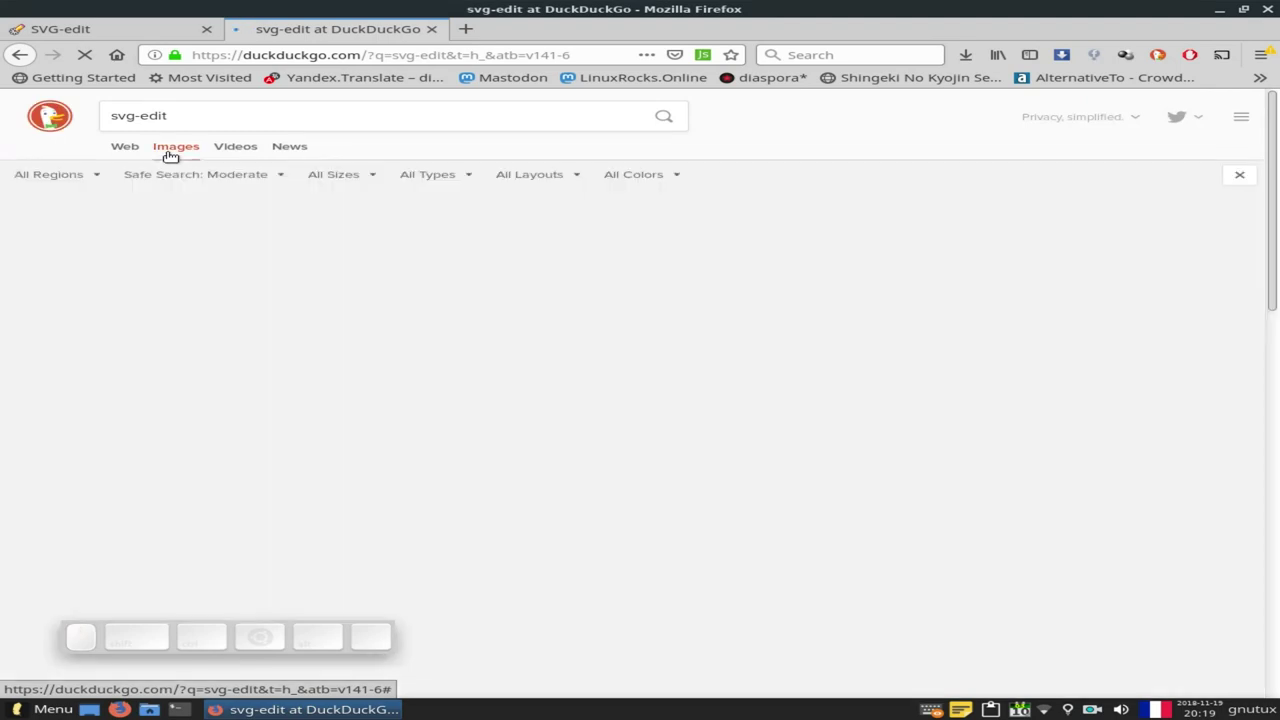
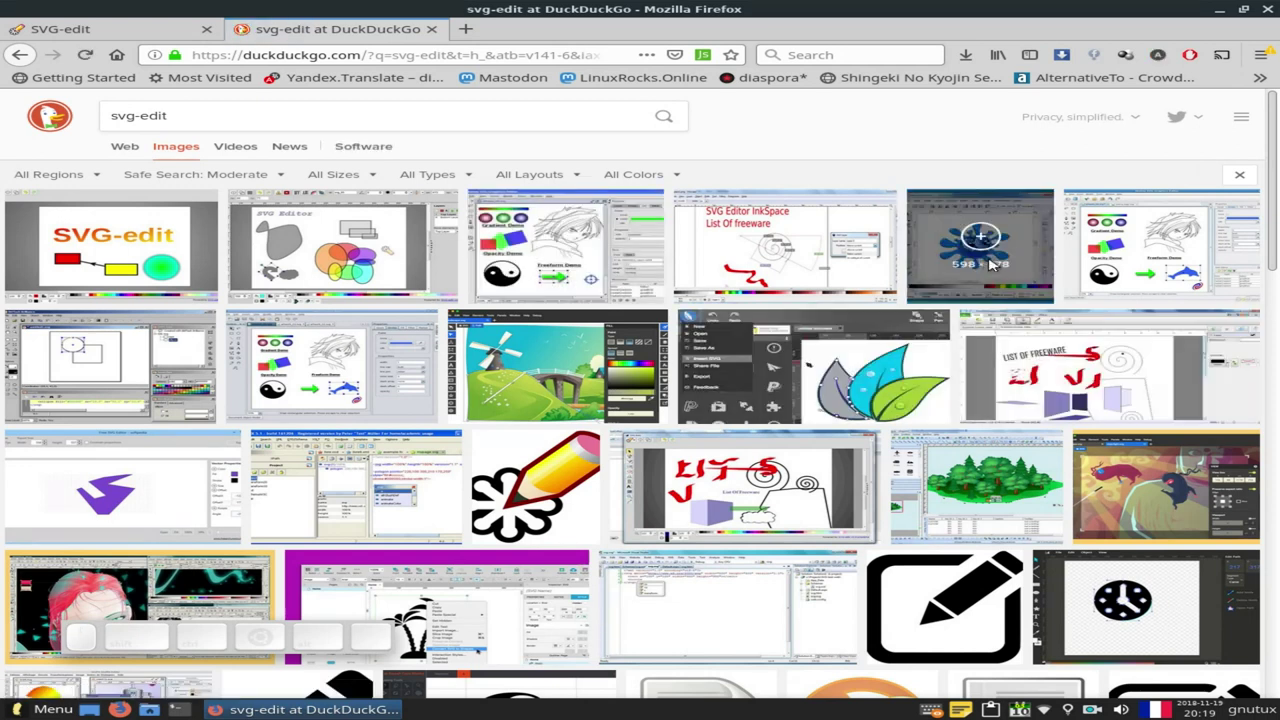
- Copy the web address of the blue splash Inkscape screenshot and return to the SVG-edit tab
{"action": "scroll", "scroll_direction": "up", "scroll_amount": 3}
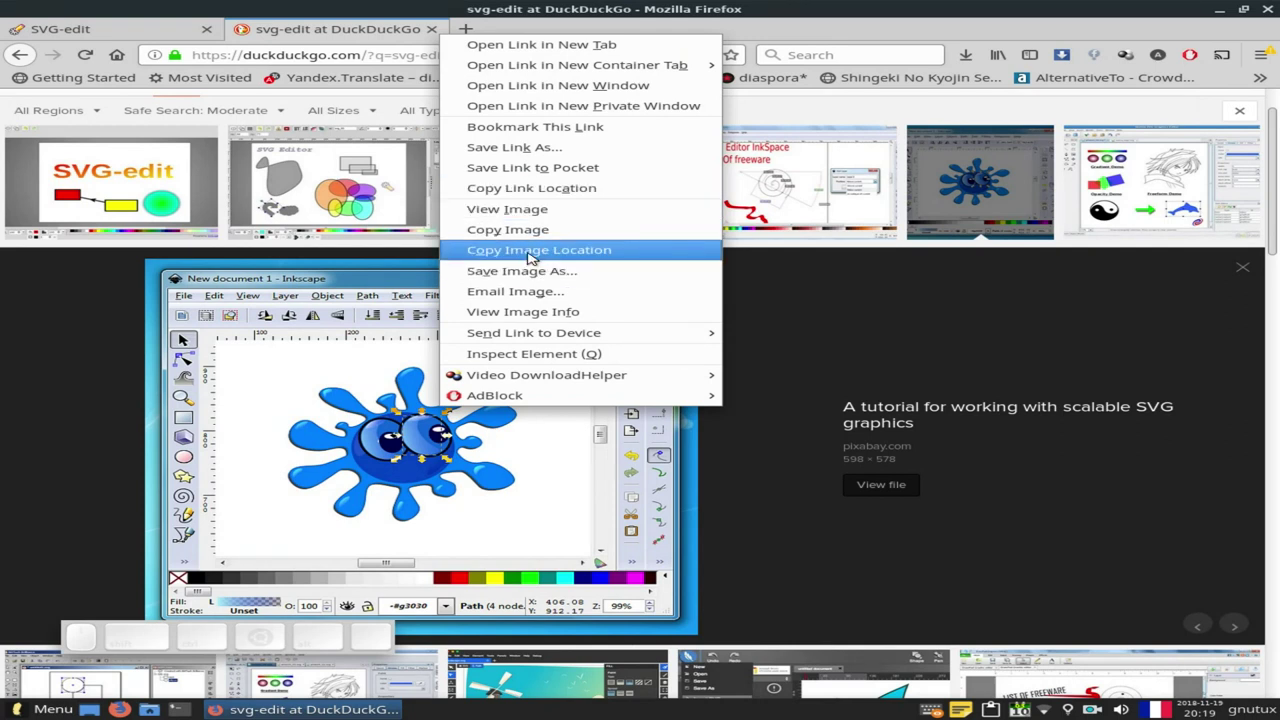
{"action": "left_click", "coordinate": [538, 255]}
{"action": "left_click", "coordinate": [150, 38]}
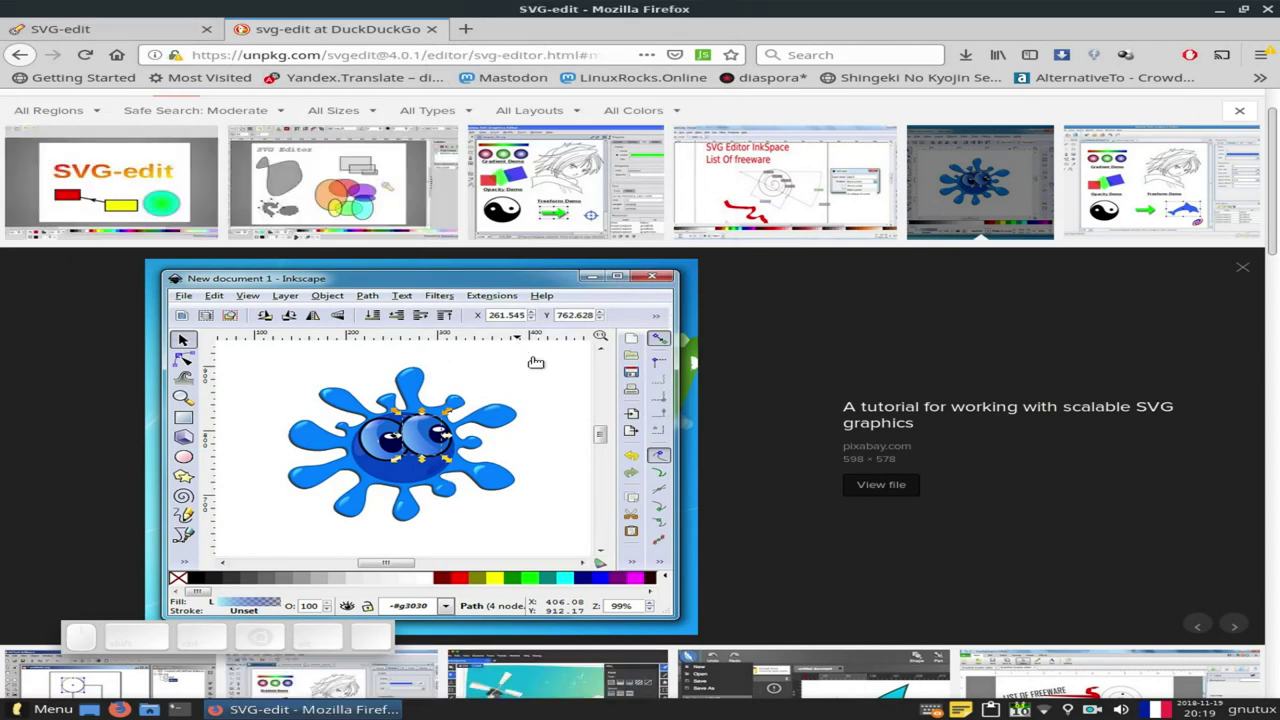
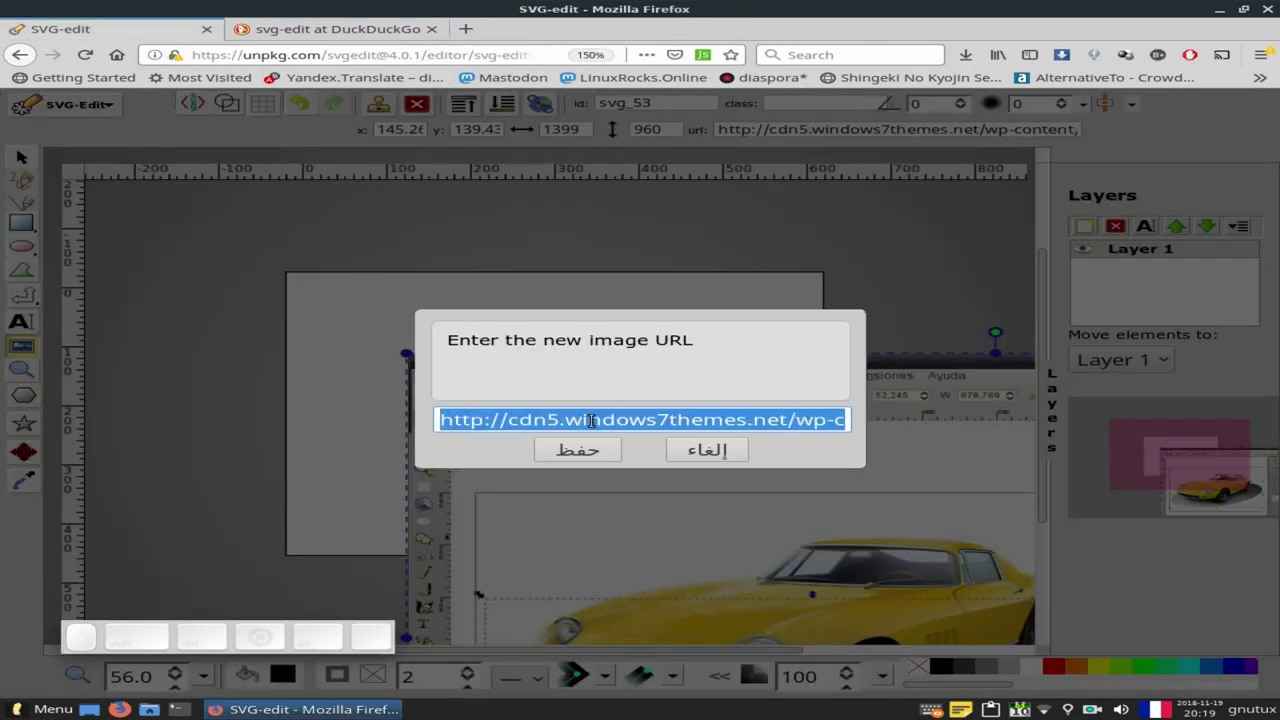
- Paste the copied screenshot URL into the image prompt and confirm it, replacing the car picture
{"action": "key", "text": "ctrl+v"}
{"action": "left_click", "coordinate": [599, 464]}
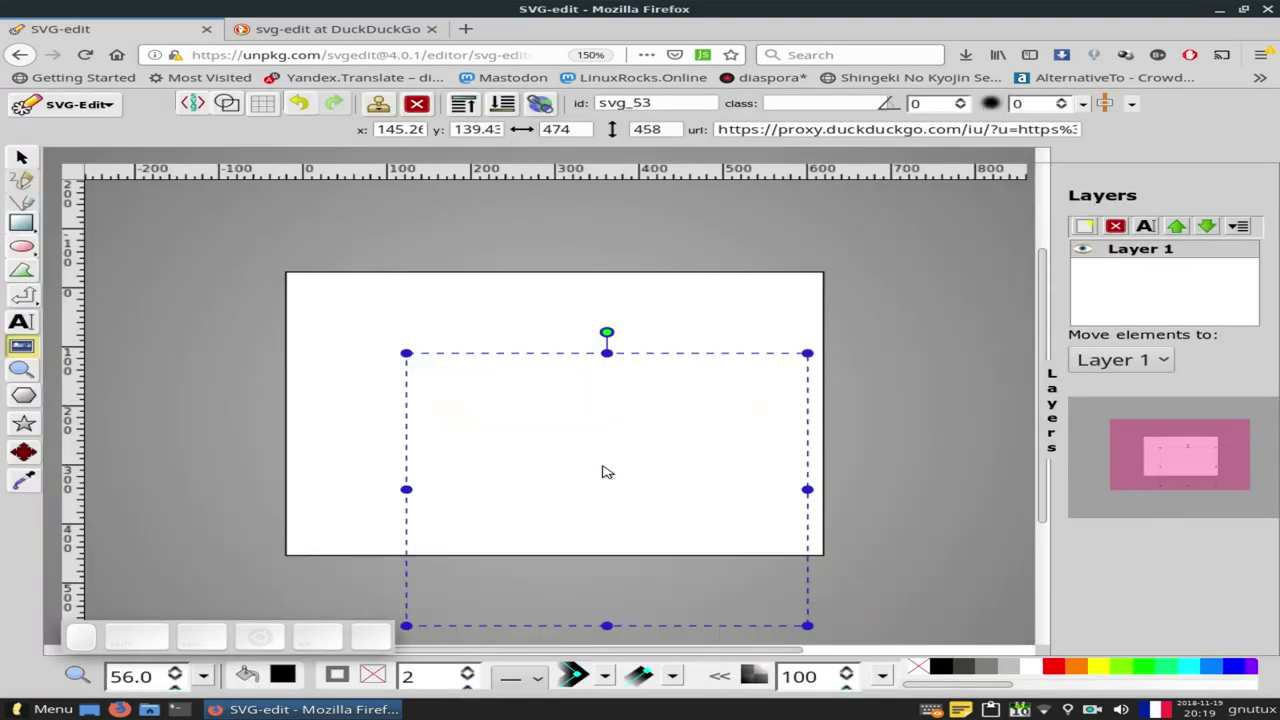
{"action": "left_click", "coordinate": [620, 466]}
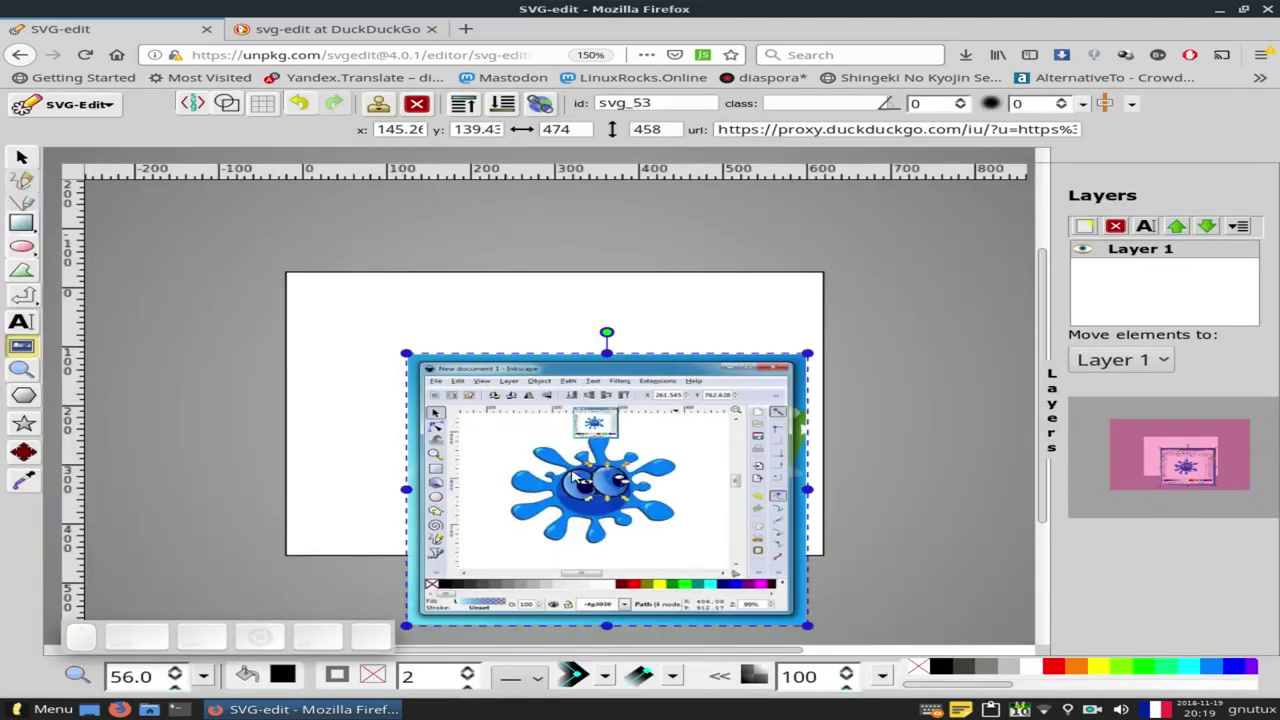
{"action": "key", "text": "Delete"}
{"action": "left_click", "coordinate": [672, 460]}
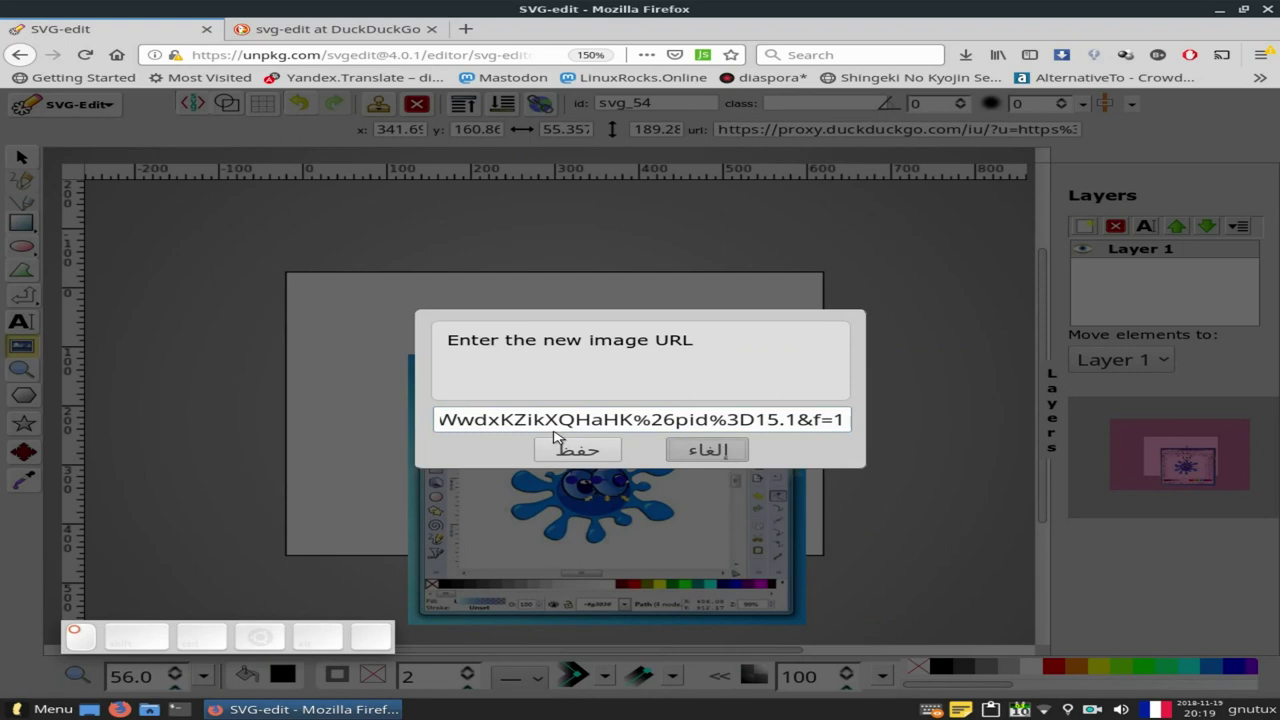
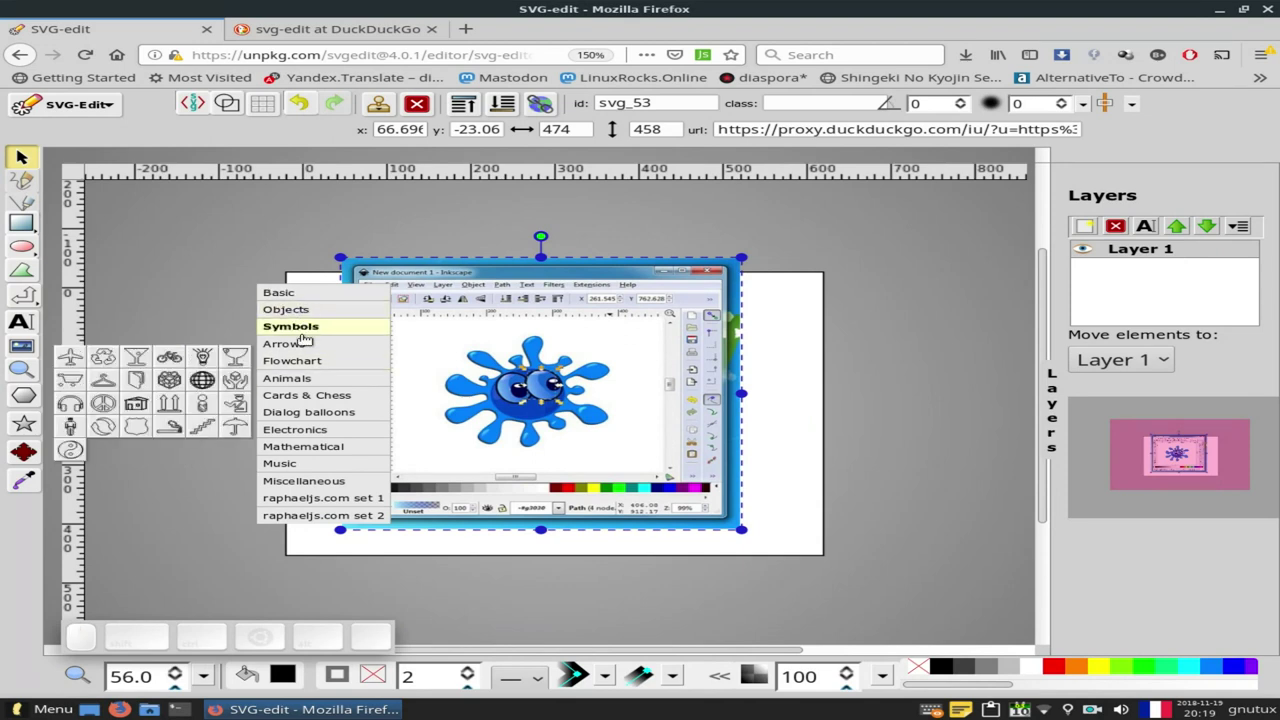
- Draw a smiley face from the shape library over the splash picture and restore its solid fill
{"action": "left_click", "coordinate": [305, 341]}
{"action": "left_click", "coordinate": [314, 311]}
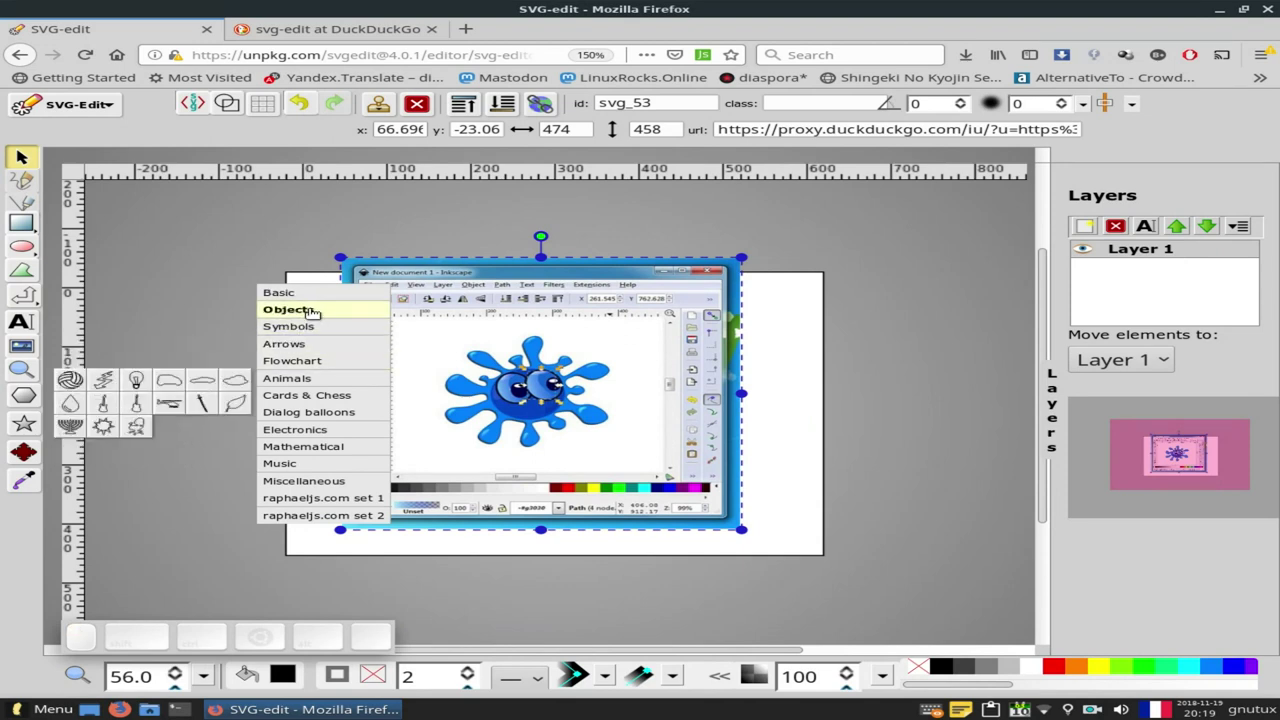
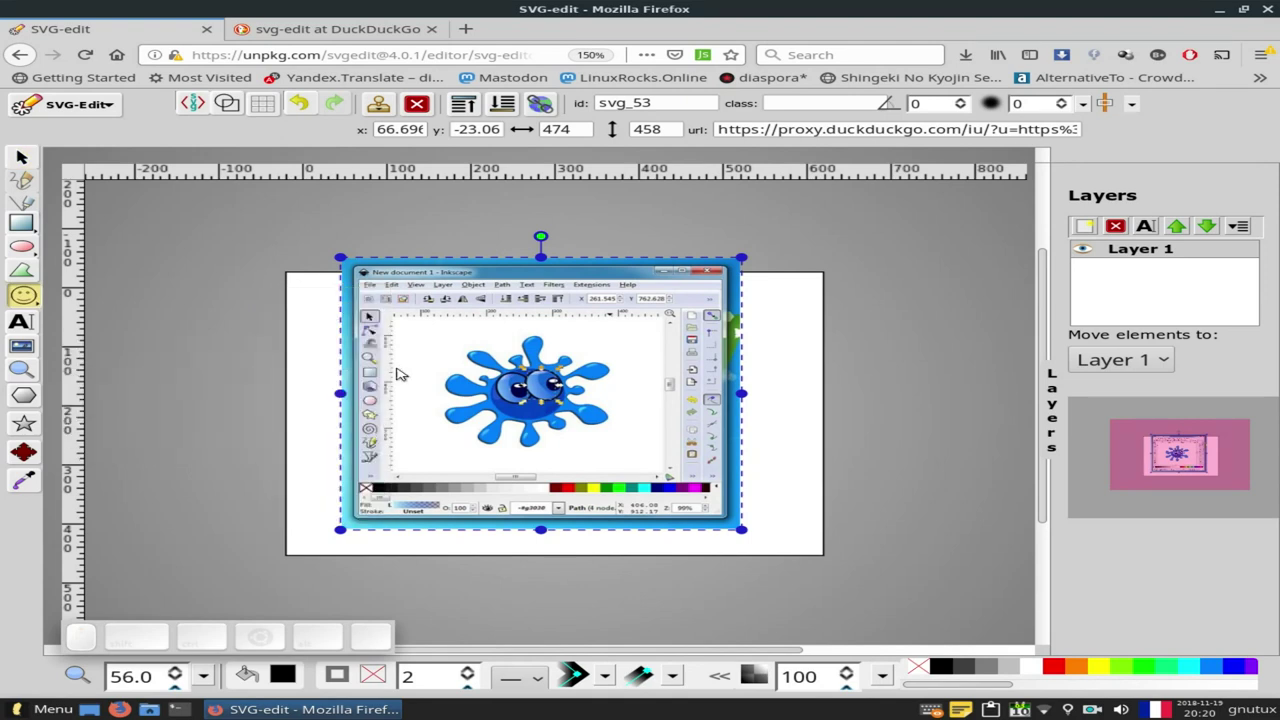
{"action": "left_click_drag", "start_coordinate": [432, 357], "coordinate": [572, 516]}
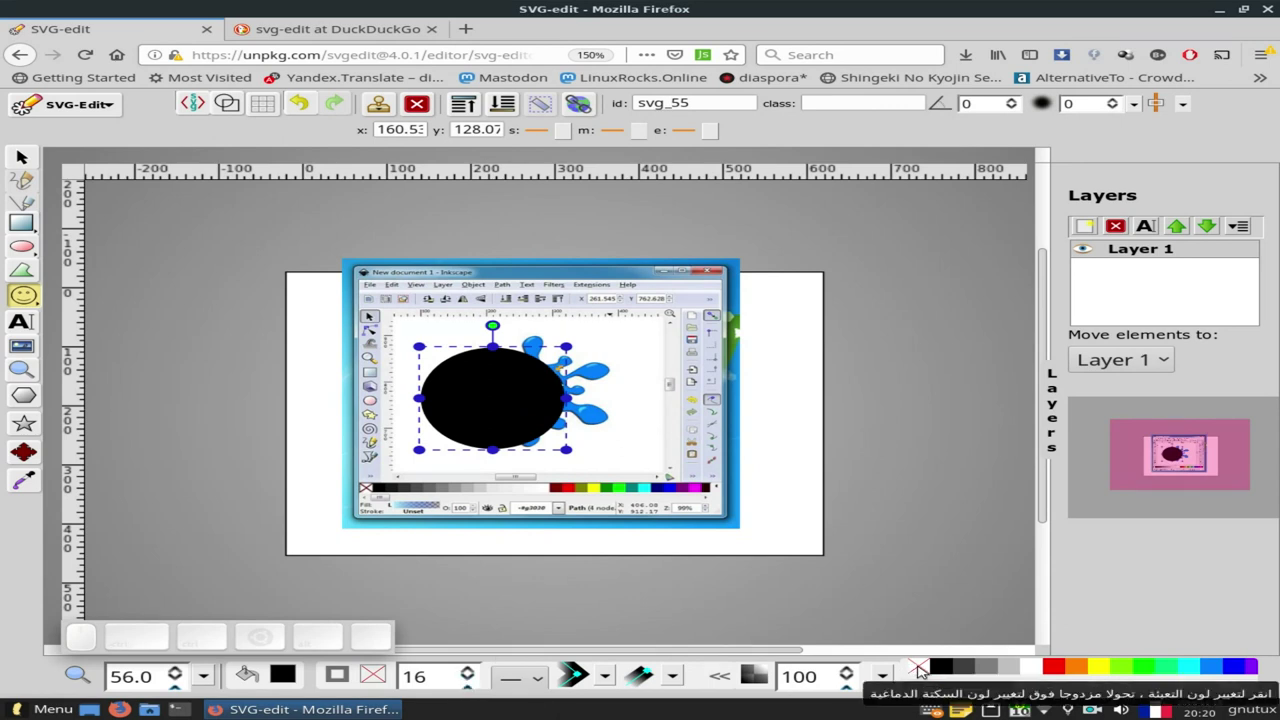
{"action": "left_click", "coordinate": [925, 670]}
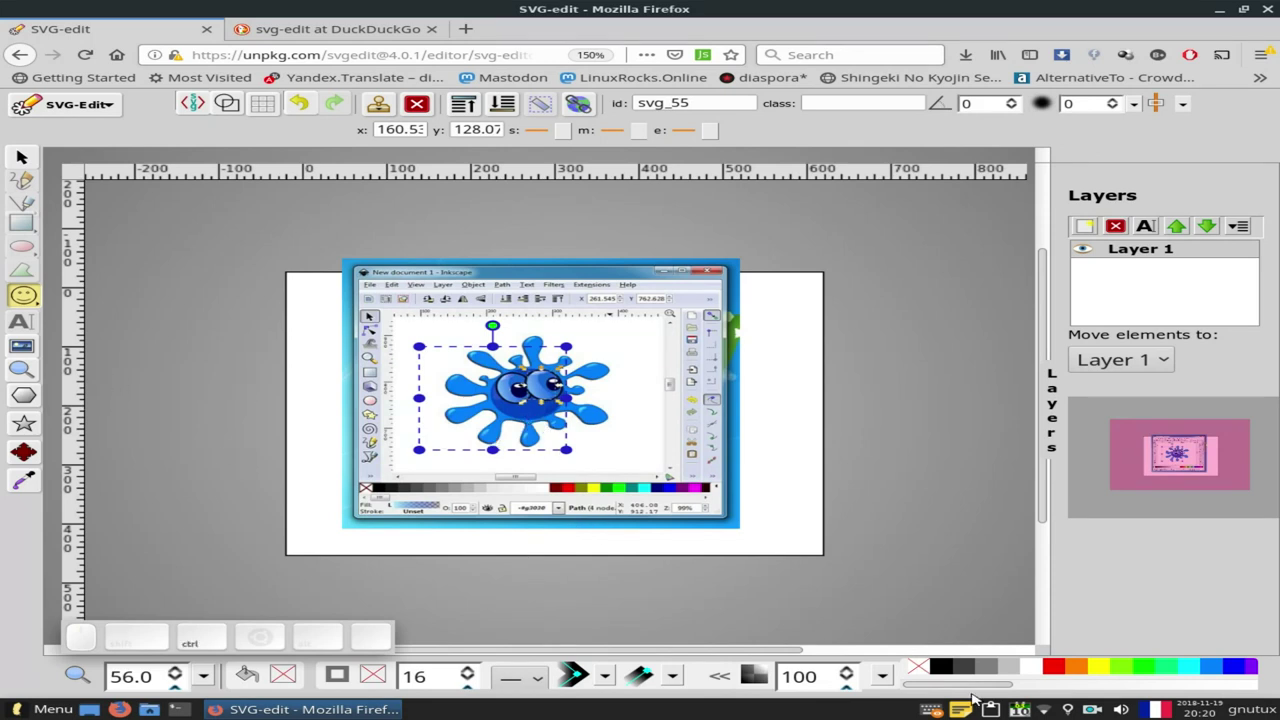
{"action": "left_click", "coordinate": [953, 673]}
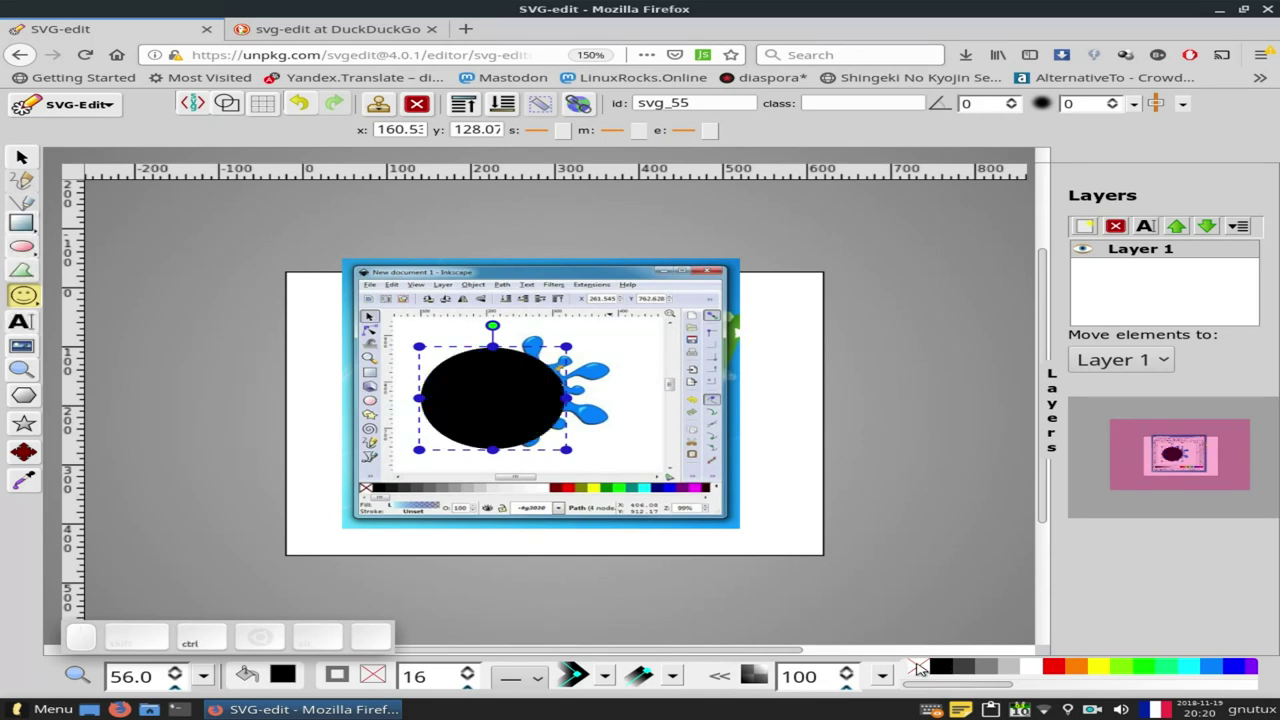
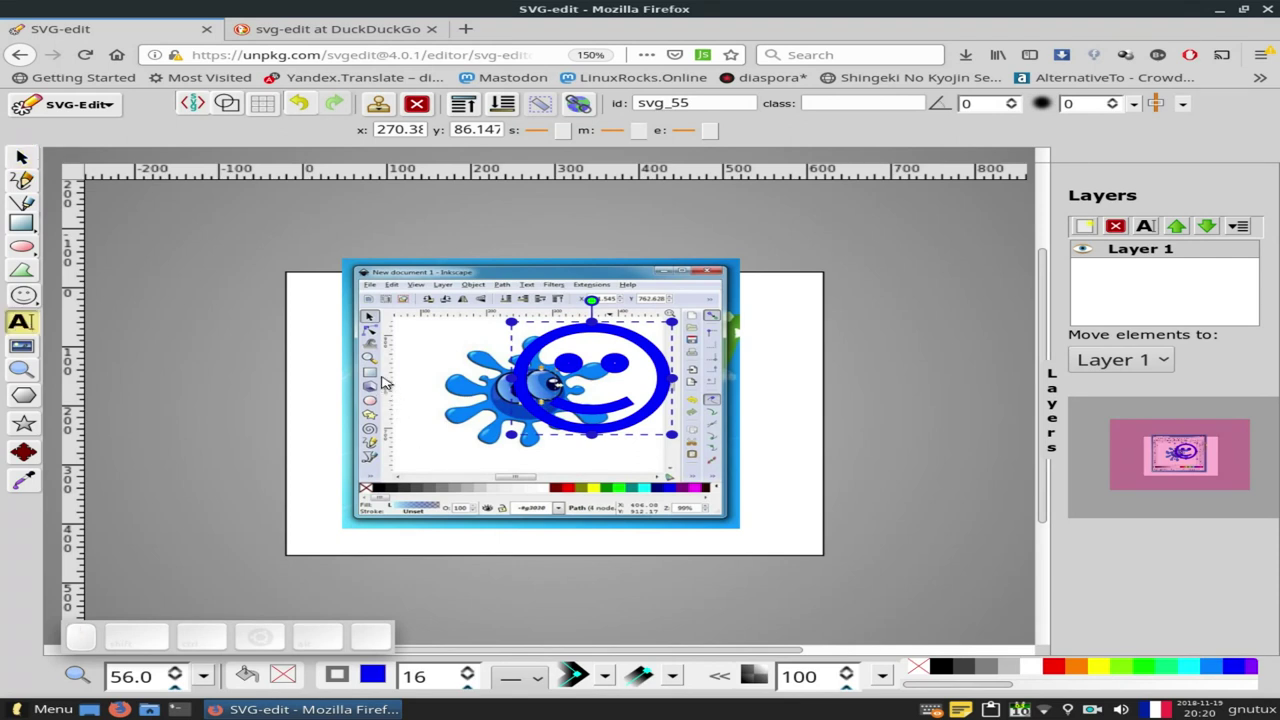
- Start a text label left of the splash and enter برنامج svg-edit with the Arabic keyboard layout
{"action": "left_click", "coordinate": [388, 381]}
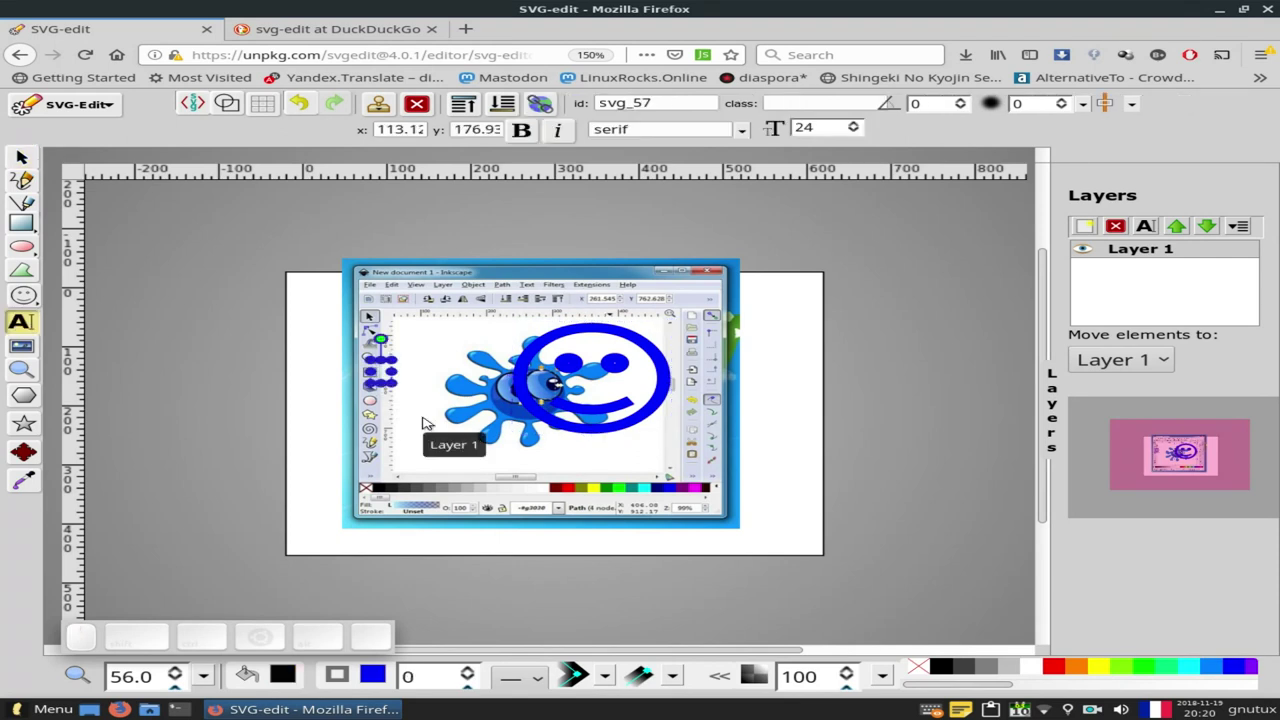
{"action": "key", "text": "f"}
{"action": "key", "text": "v"}
{"action": "key", "text": "BackSpace"}
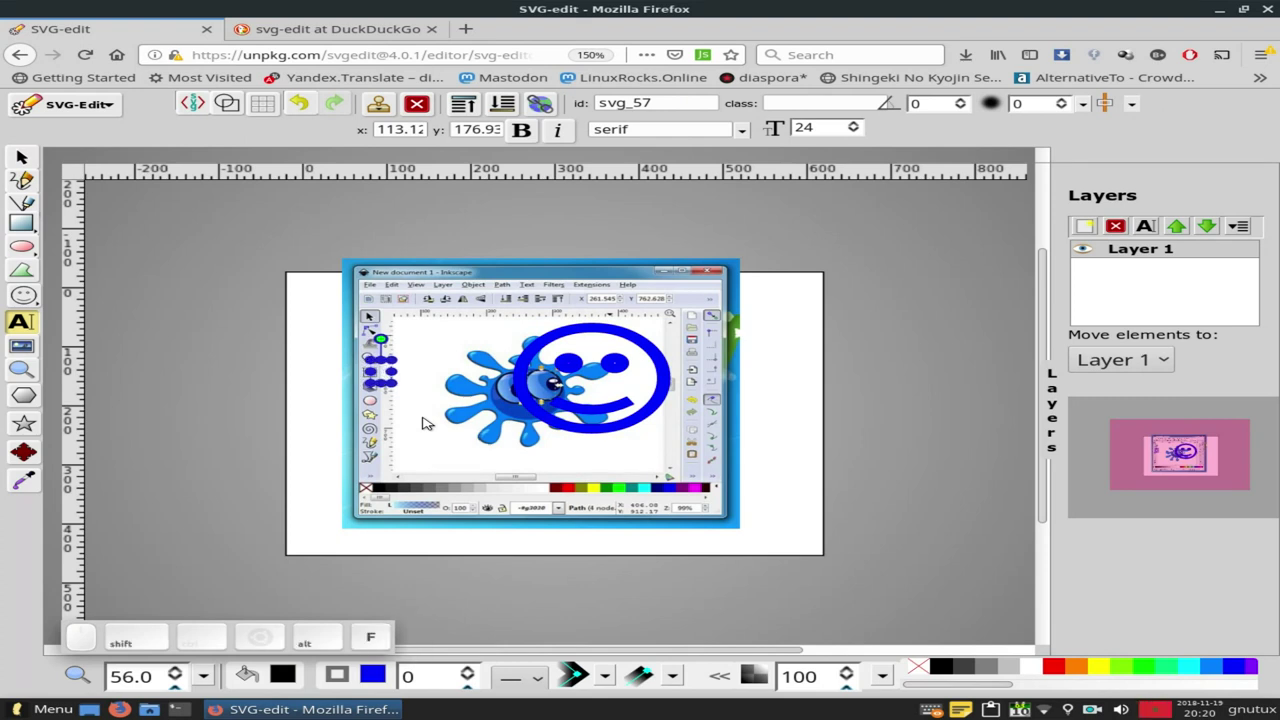
{"action": "key", "text": "space"}
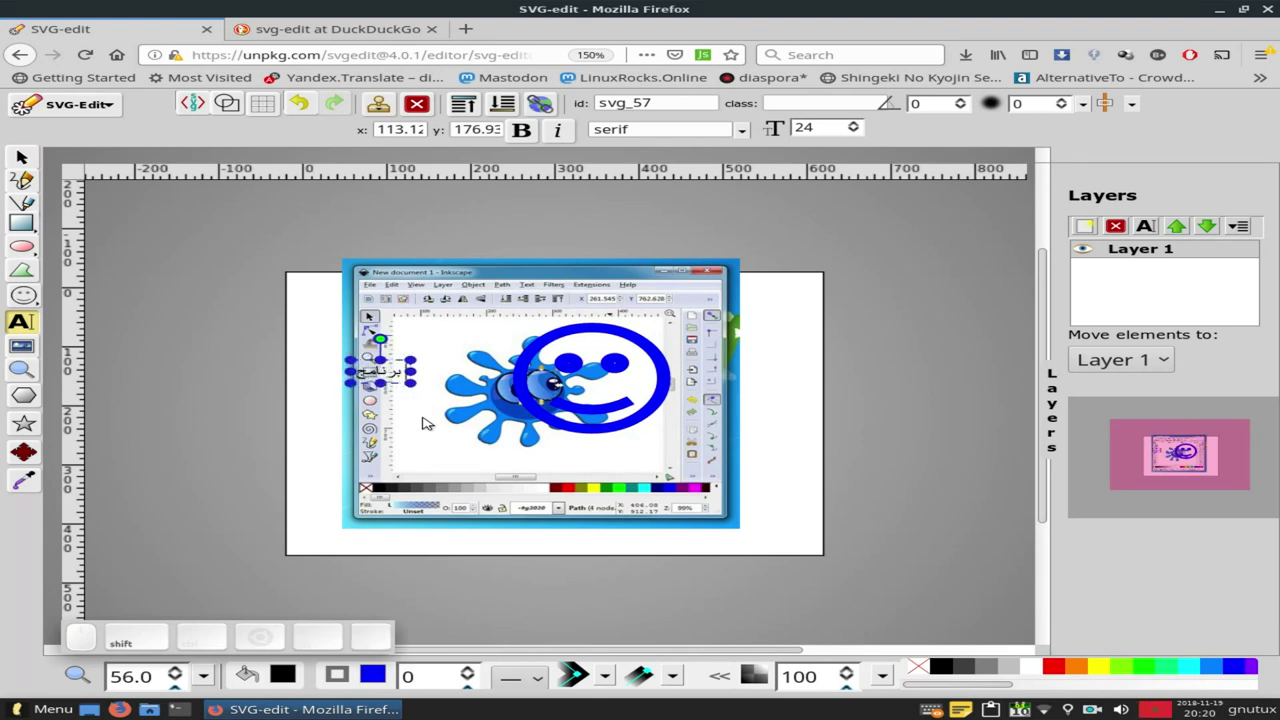
{"action": "key", "text": "shift+alt+s"}
{"action": "key", "text": "alt+v"}
{"action": "key", "text": "g"}
{"action": "key", "text": "d"}
- Finish the label text, remove the stray extra letter and end text editing
{"action": "key", "text": "BackSpace"}
{"action": "key", "text": "space"}
{"action": "key", "text": "shift+alt+d"}
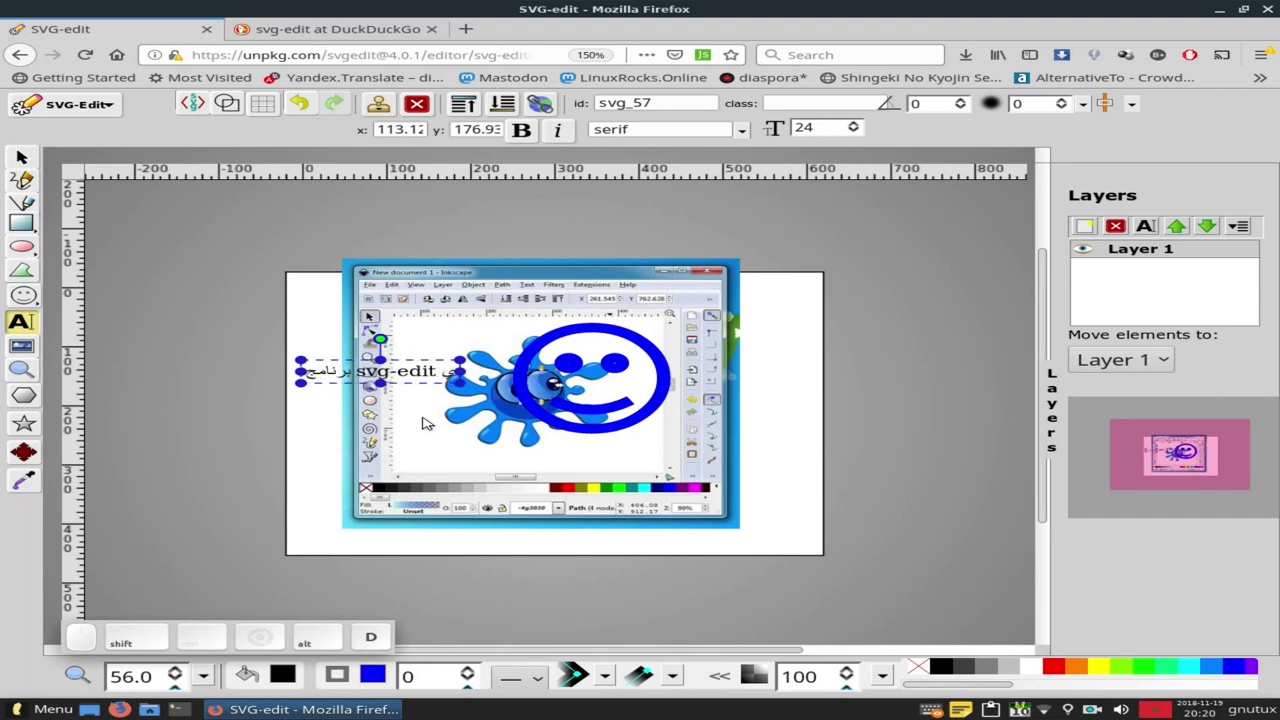
{"action": "key", "text": "BackSpace"}
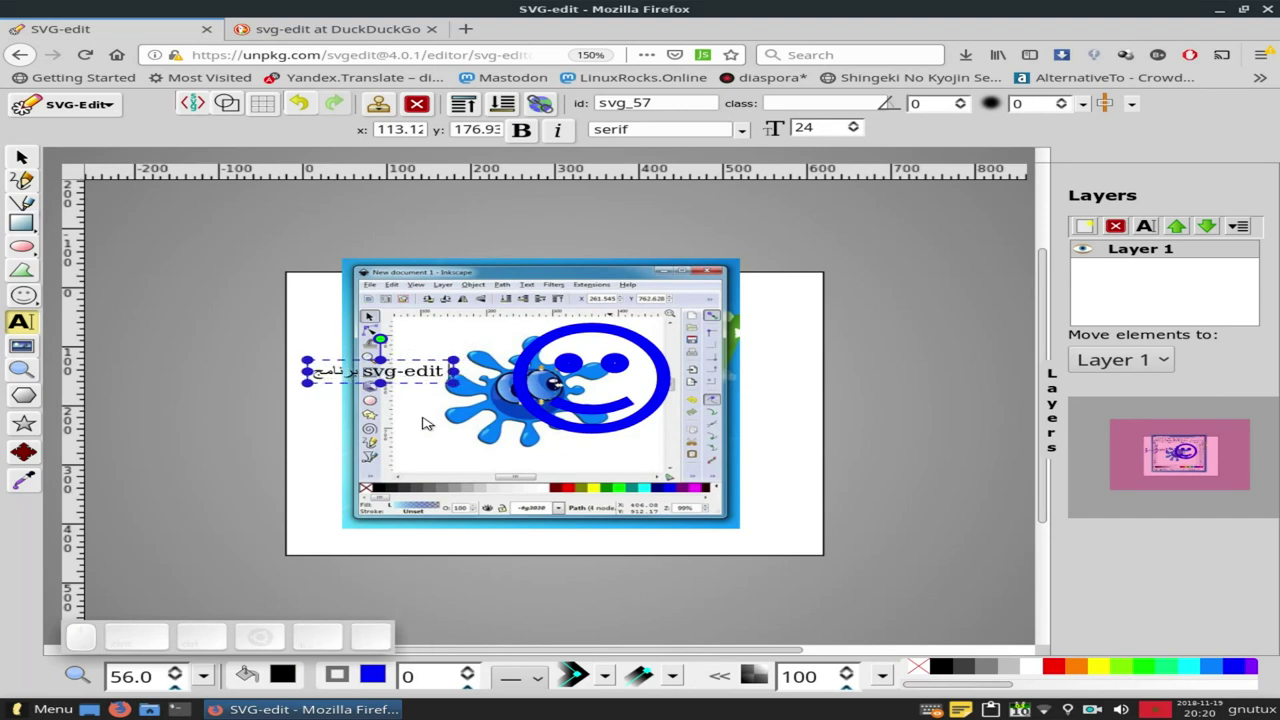
{"action": "left_click", "coordinate": [369, 376]}
{"action": "key", "text": "shift+Return"}
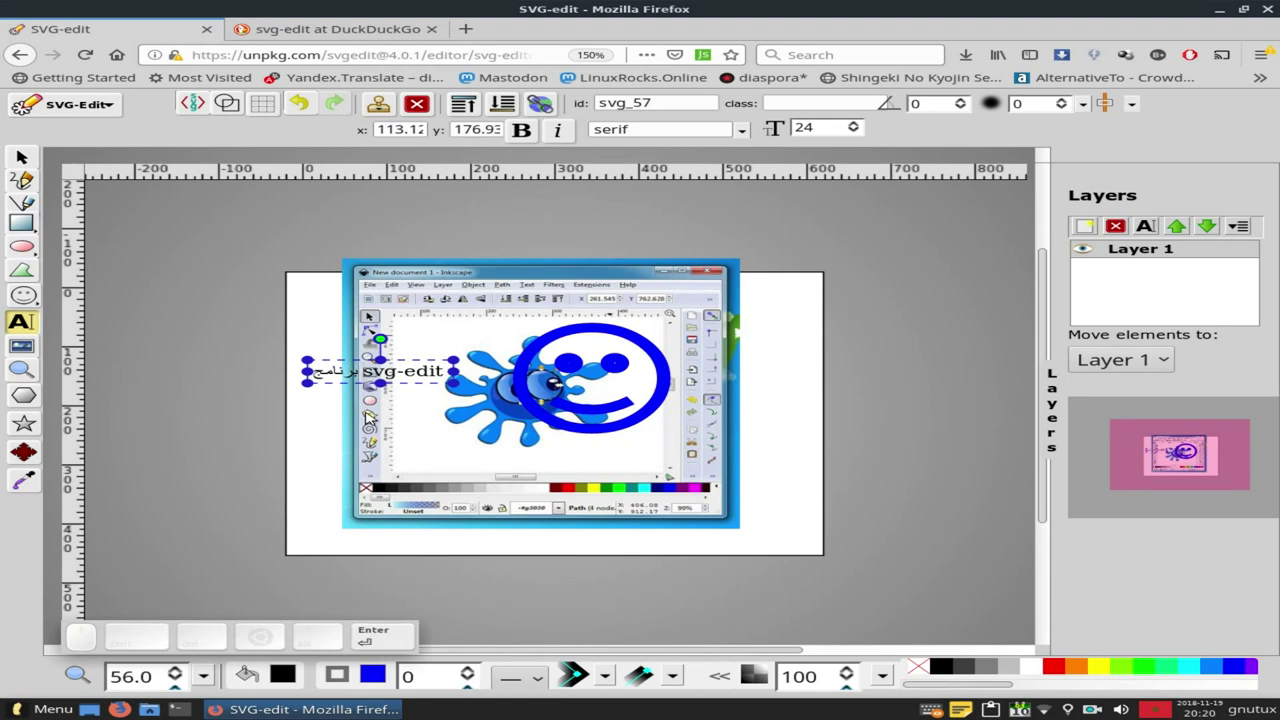
{"action": "key", "text": "shift+Return"}
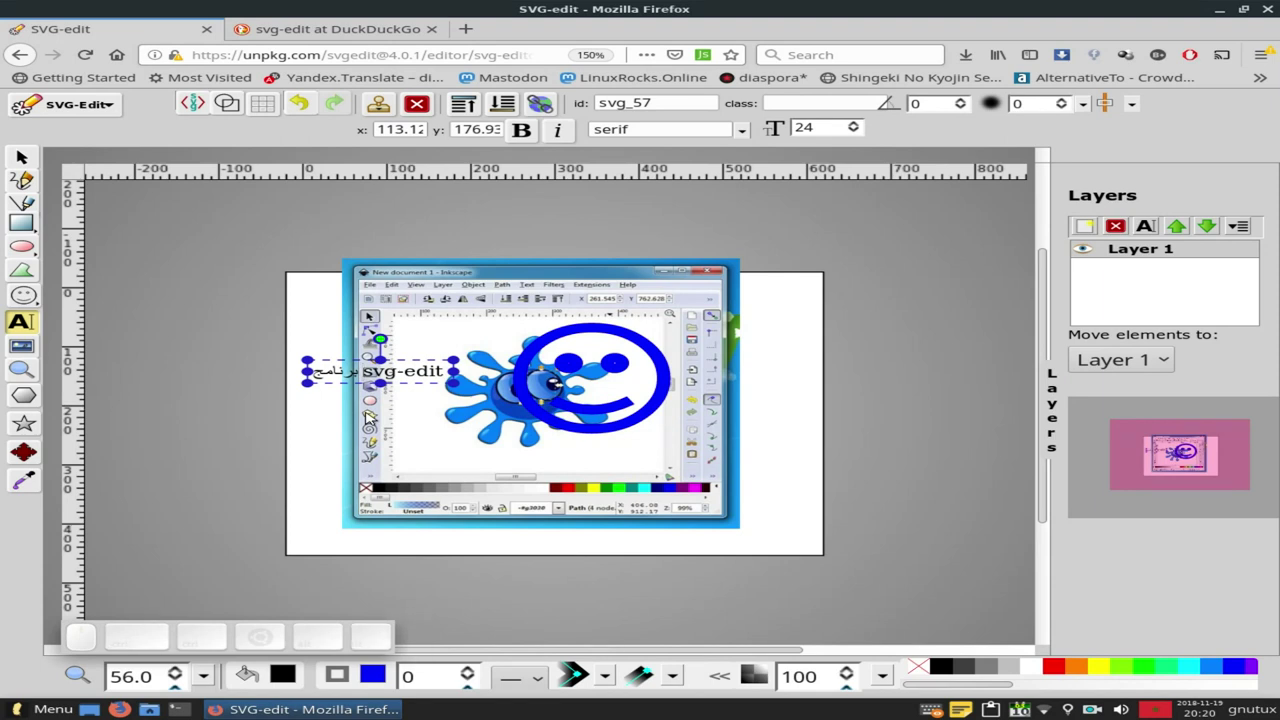
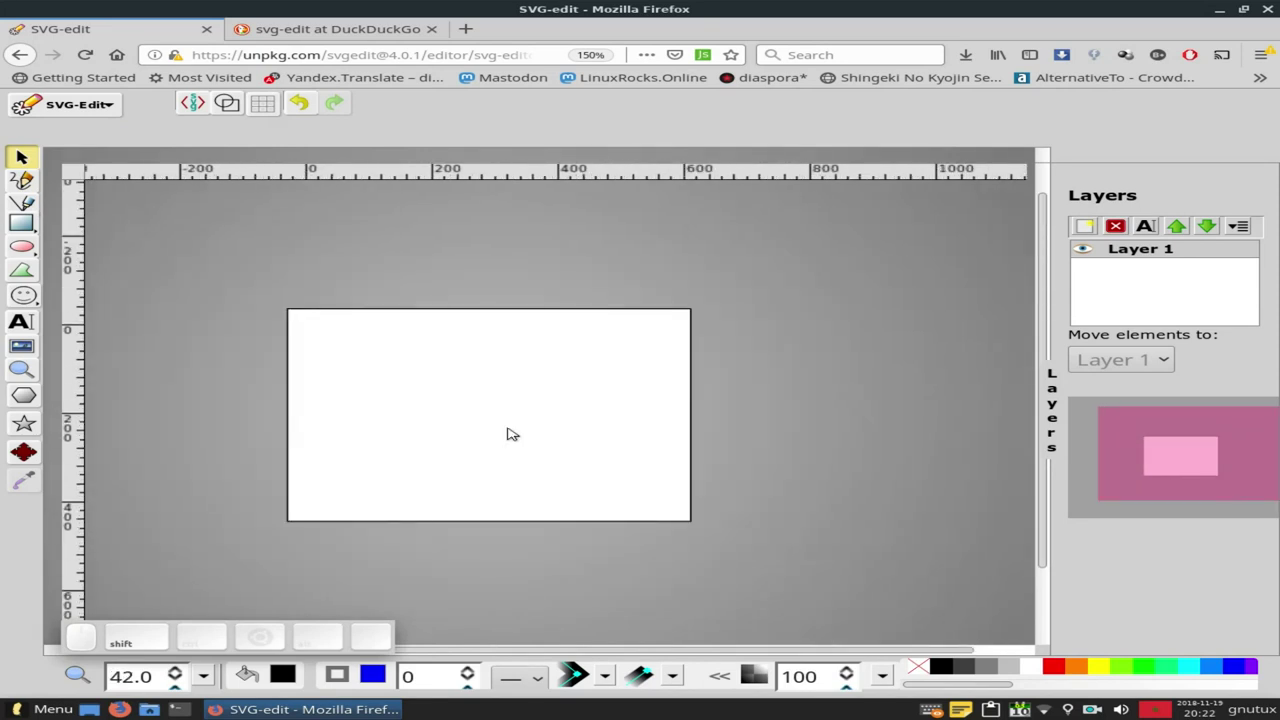
- Create Layer 2, then hide and re-show the layer holding the red square
{"action": "left_click", "coordinate": [1090, 229]}
{"action": "left_click", "coordinate": [561, 457]}
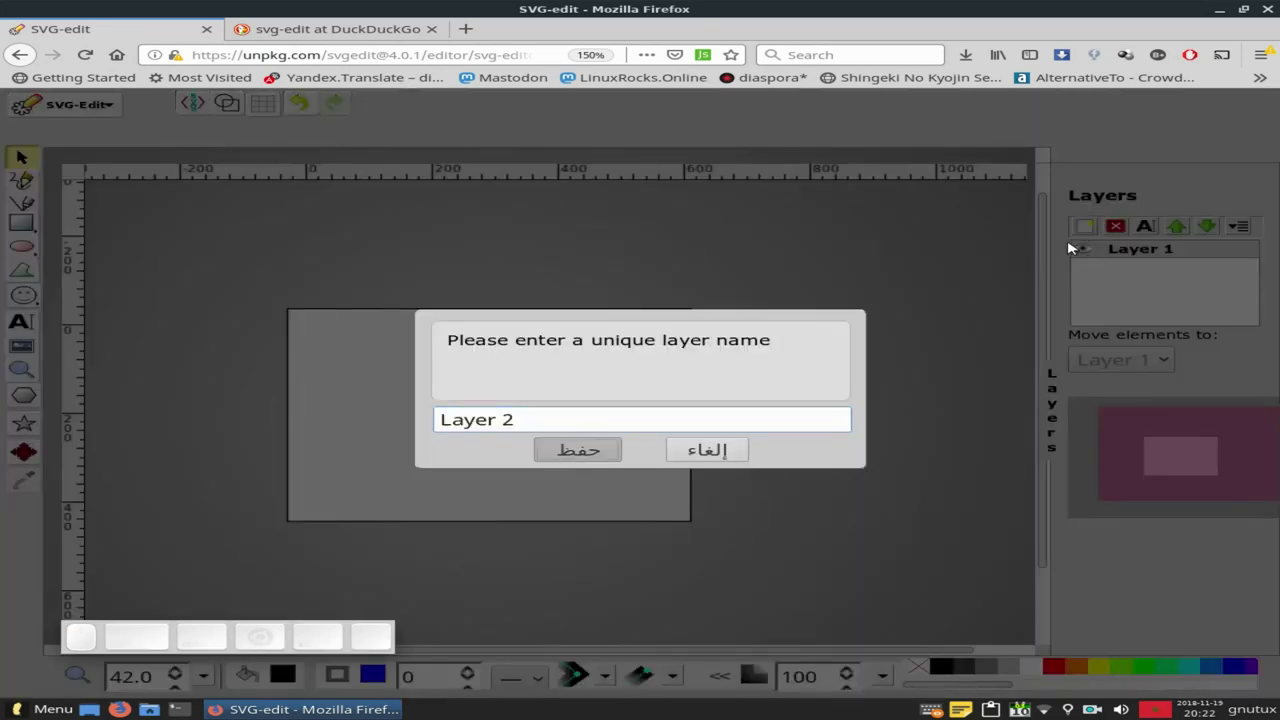
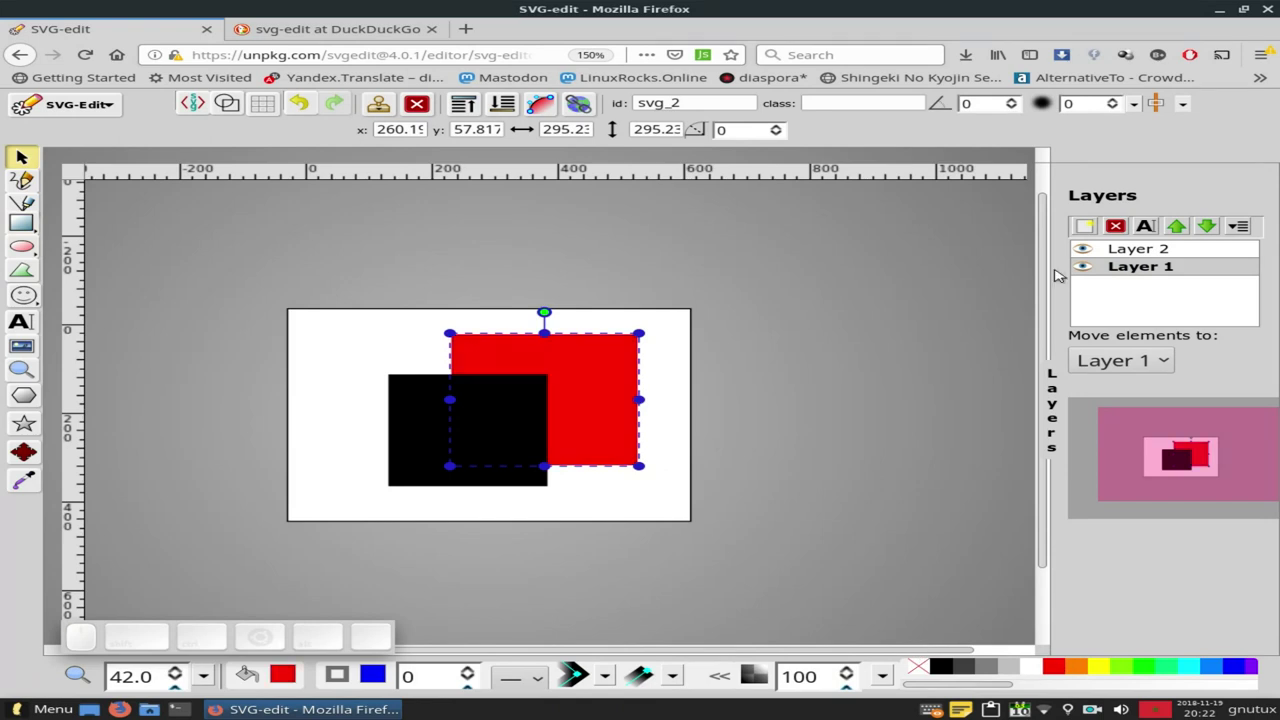
{"action": "left_click", "coordinate": [1084, 268]}
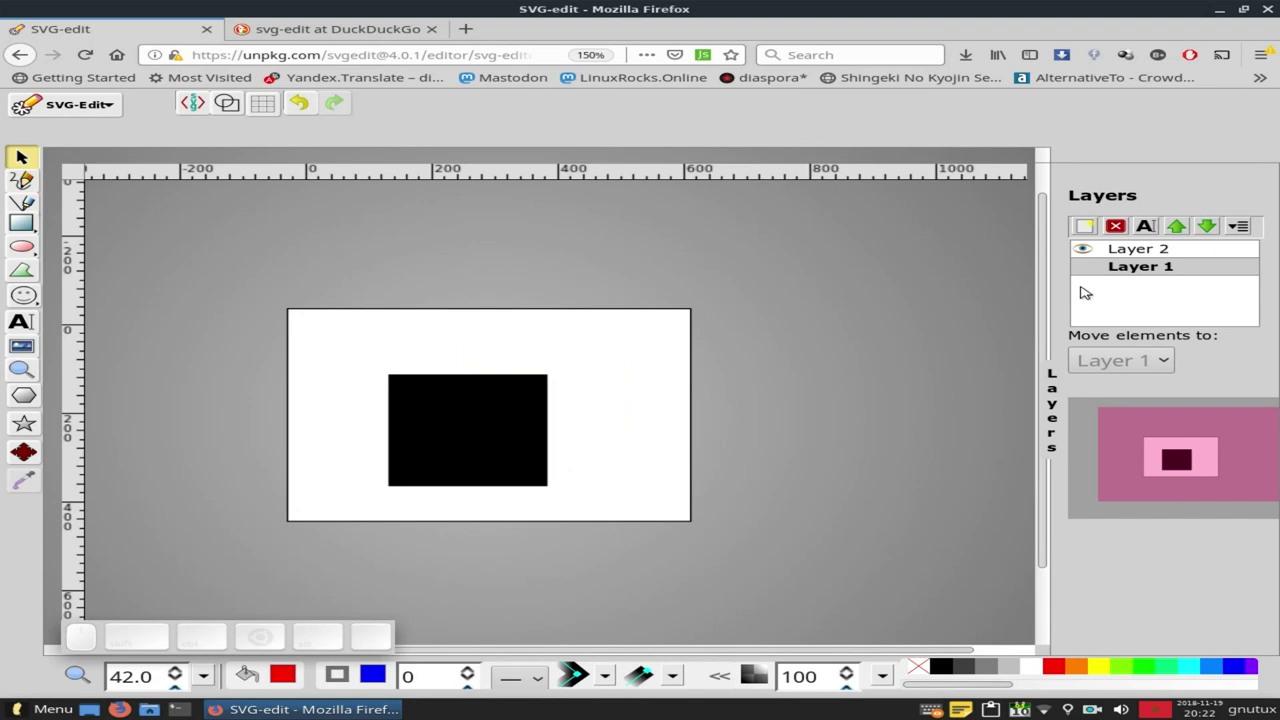
{"action": "left_click", "coordinate": [1084, 270]}
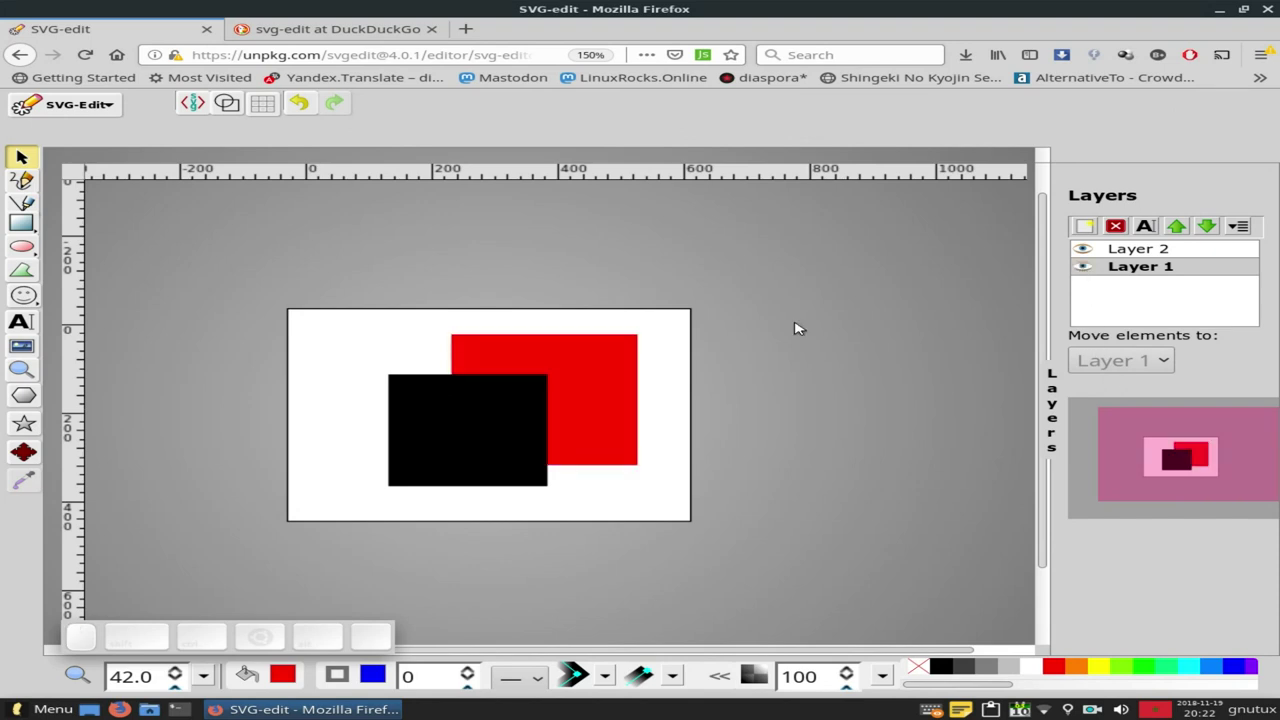